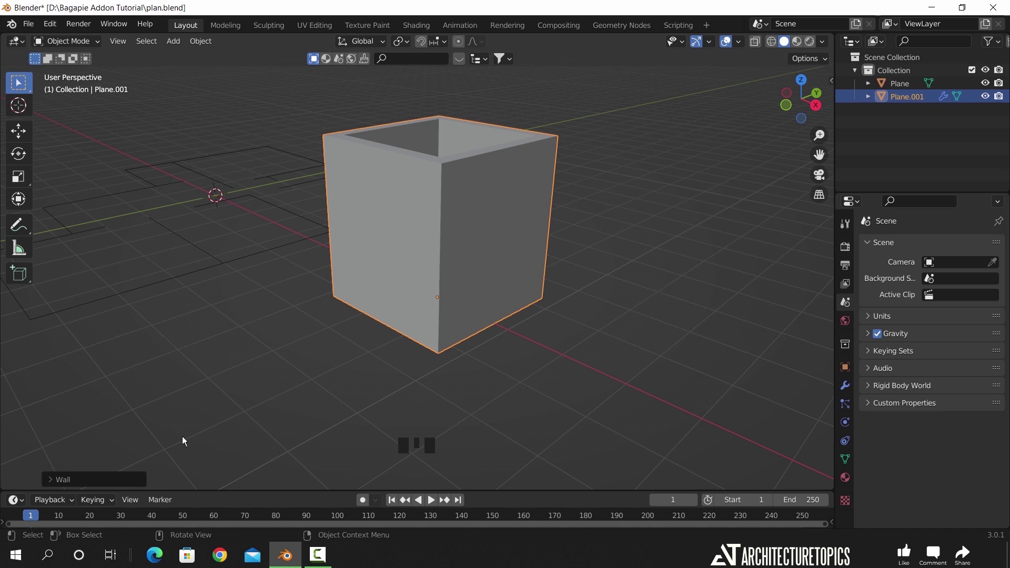
Set the Wall height 2.6 and depth 0.1, then select the wall from top view and enter vertex editing.
left_click(111, 481)
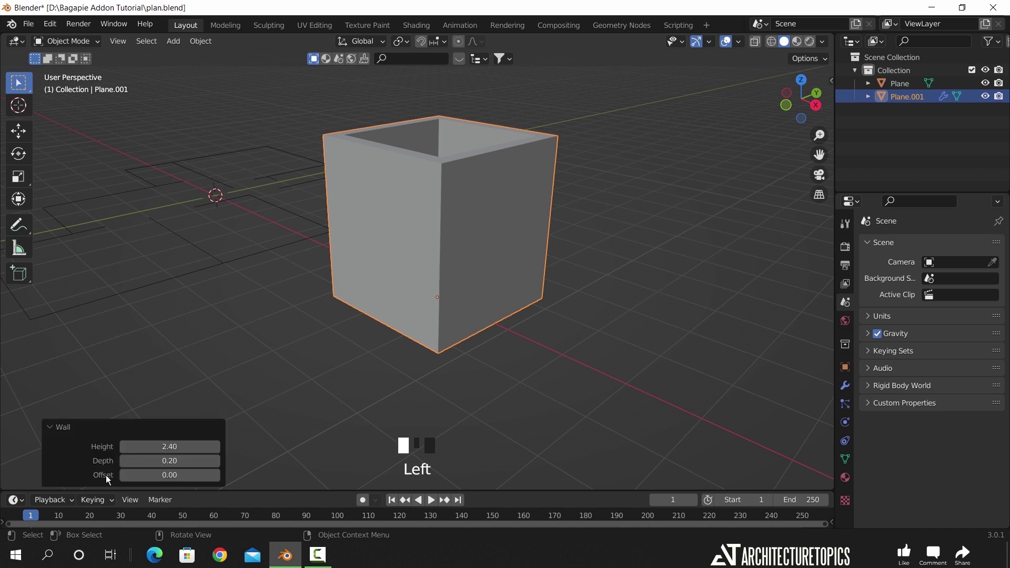
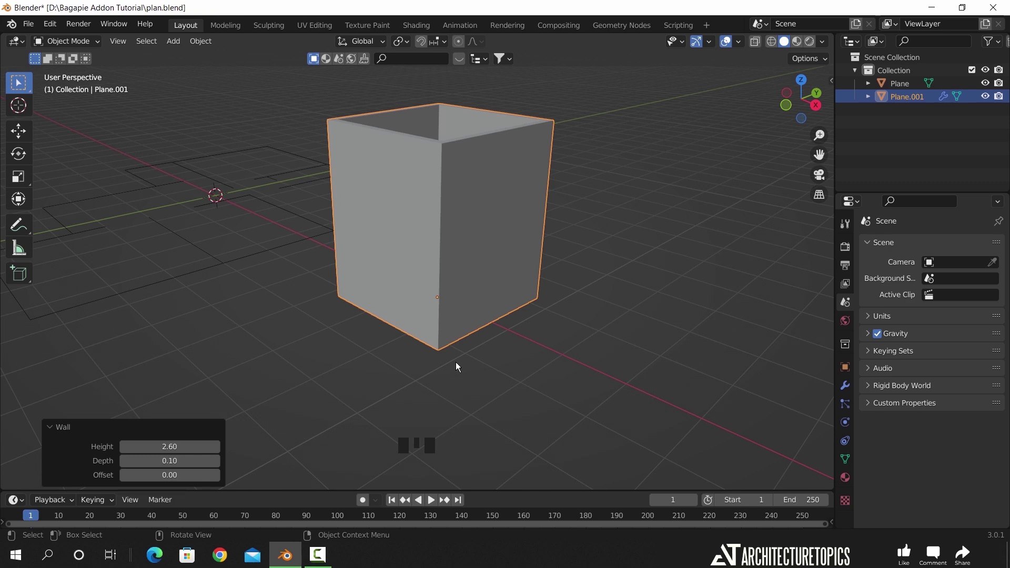
key("KP_7")
key("alt+z")
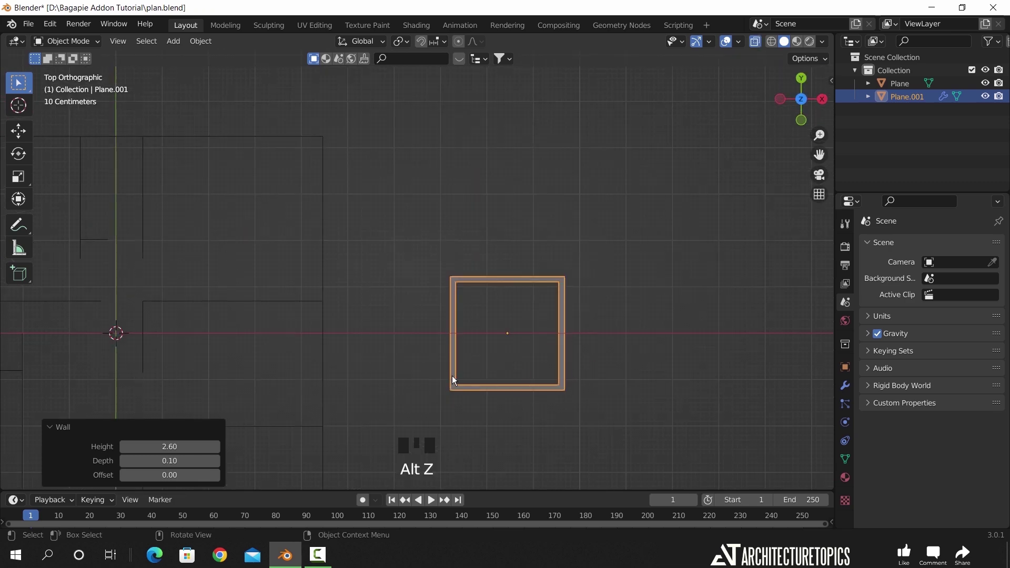
left_click_drag(468, 386, 500, 405)
key("Tab")
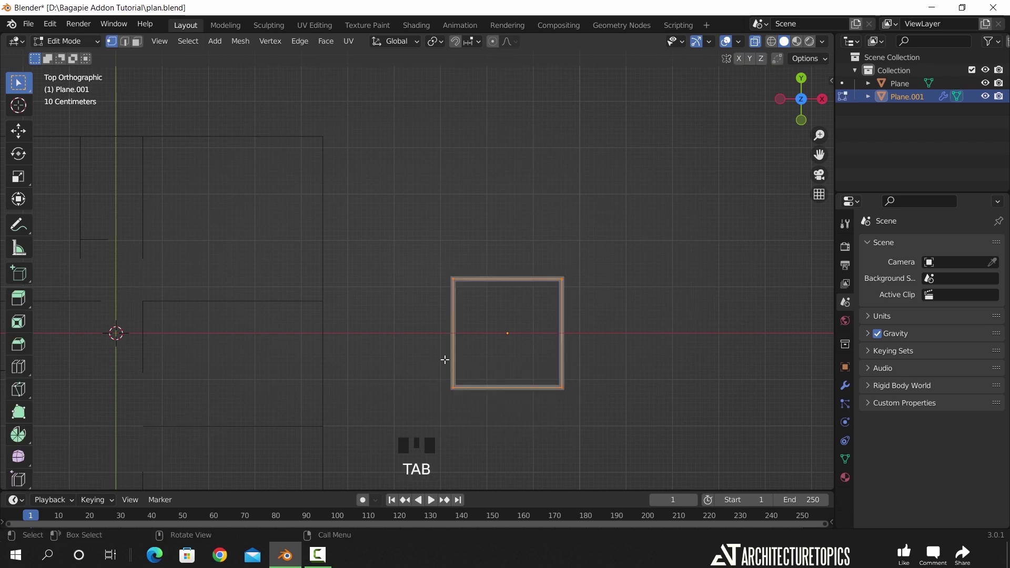
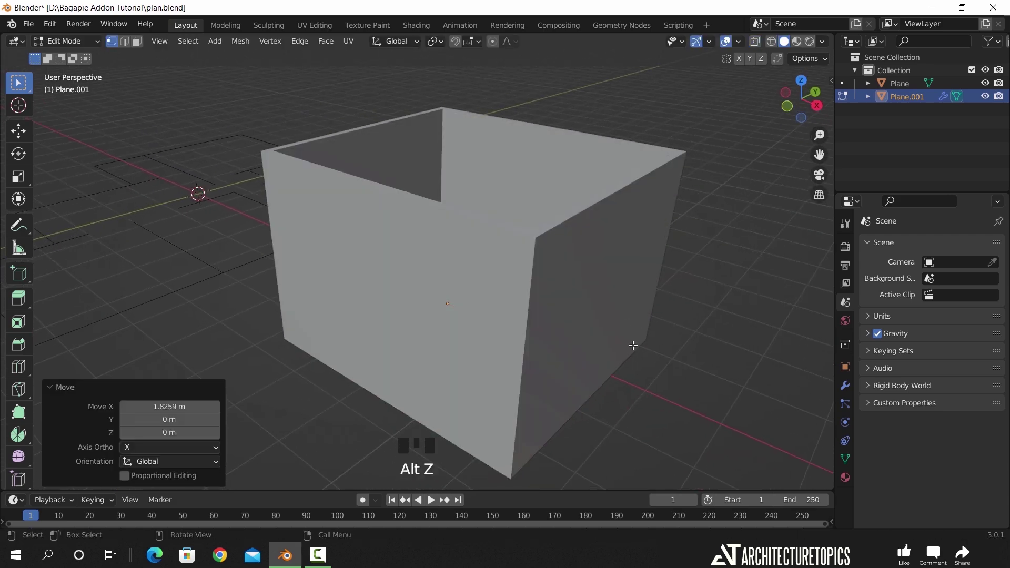
Hide the test wall box (Plane.001) and frame the floor-plan outline in the viewport.
key("Tab")
key("h")
scroll("down", 3)
left_click_drag(321, 302, 481, 347)
scroll("up", 3)
left_click_drag(413, 346, 397, 359)
left_click_drag(316, 333, 593, 319)
Run BagaPie Add Wall on the floor-plan outline and show its modifier.
left_click(593, 319)
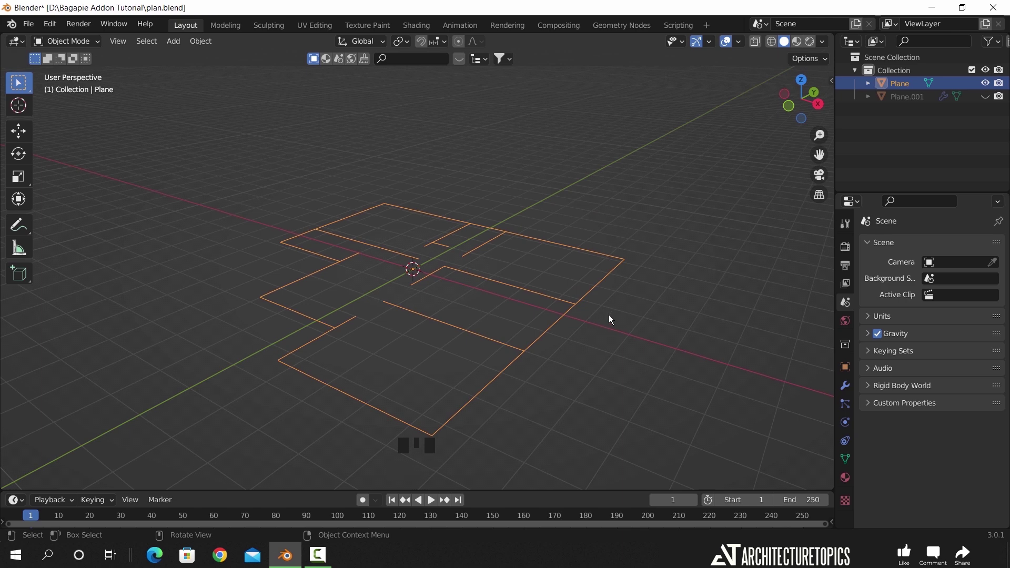
key("j")
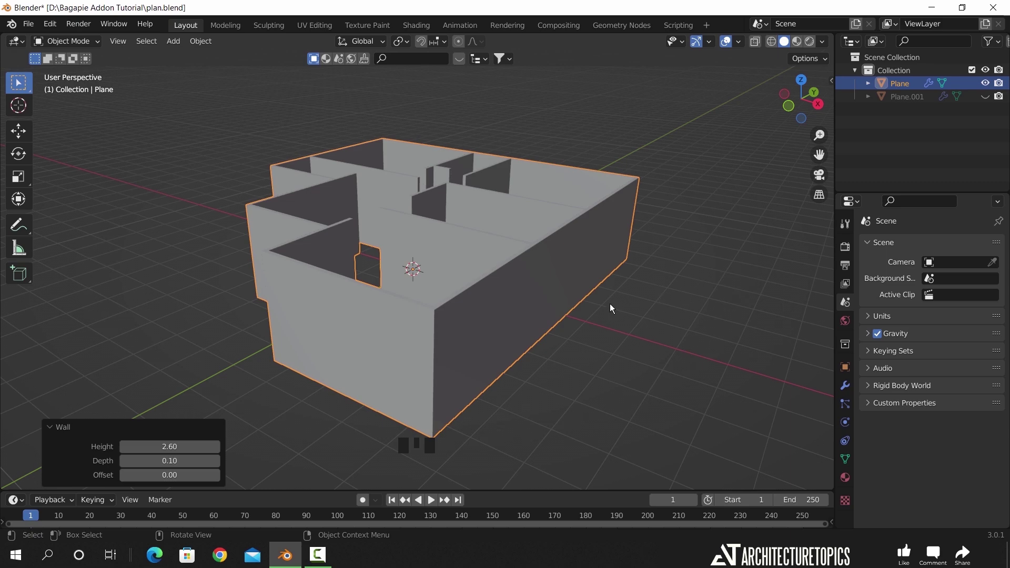
left_click_drag(298, 318, 316, 365)
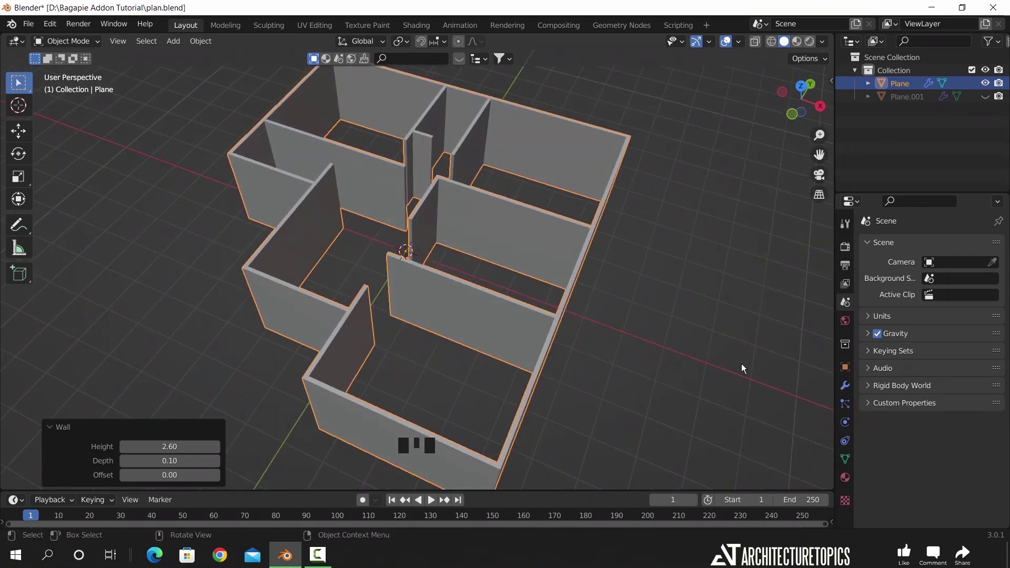
left_click(848, 390)
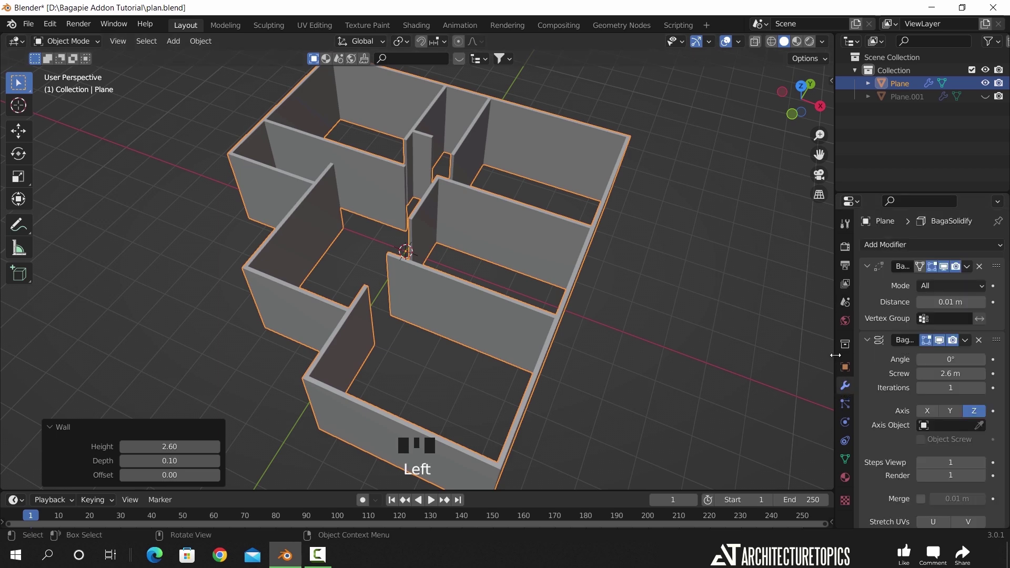
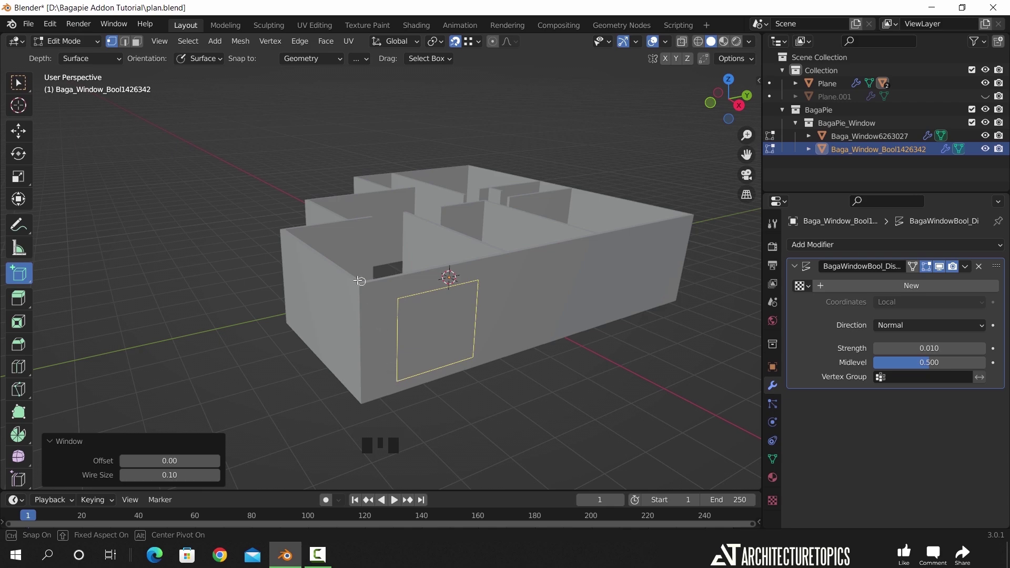
Finish the window outline and inspect its BagaPie_Glass material in the Material tab.
key("Tab")
scroll("up", 3)
left_click_drag(474, 344, 426, 296)
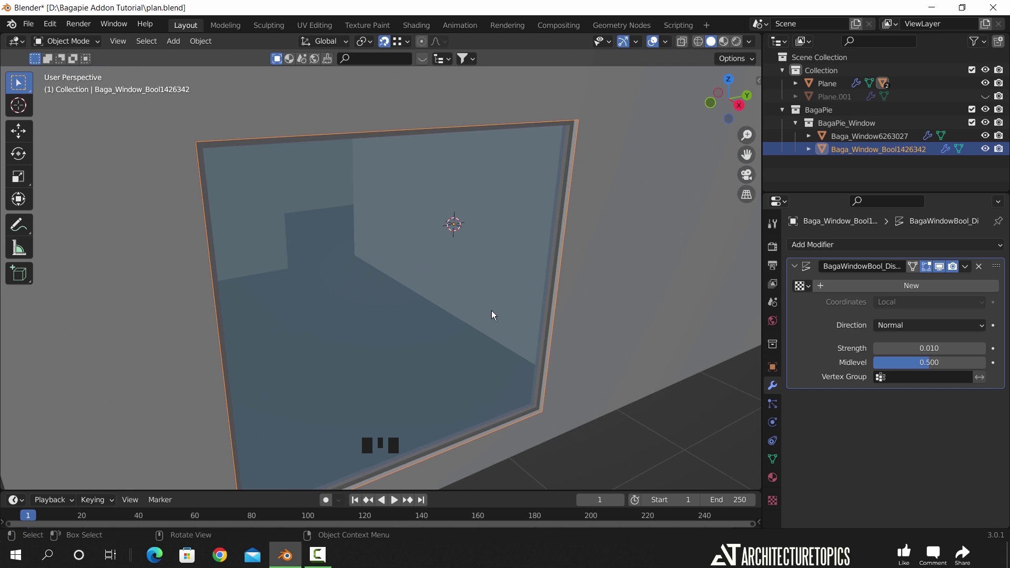
left_click(778, 482)
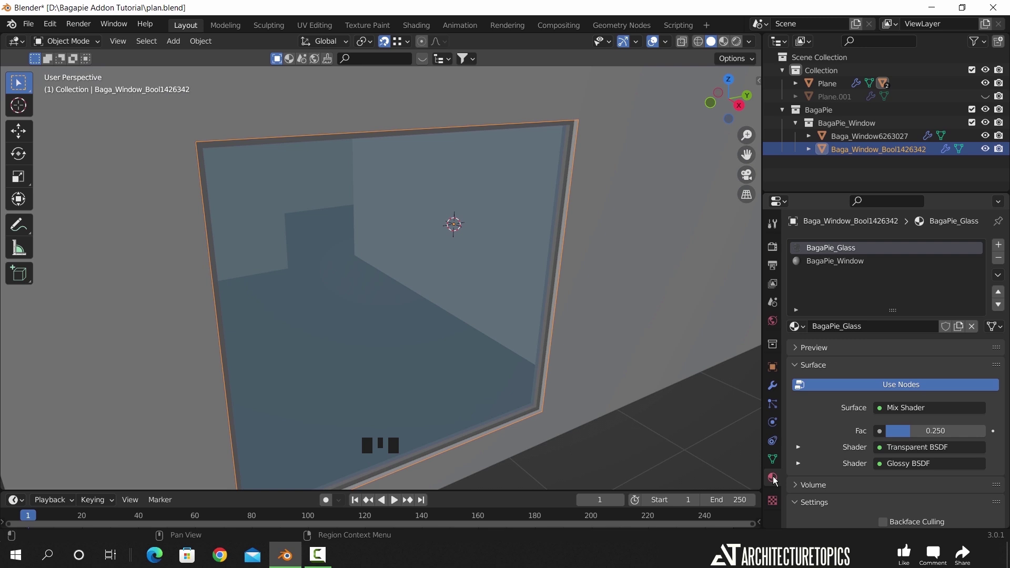
scroll("down", 3)
scroll("up", 3)
scroll("down", 3)
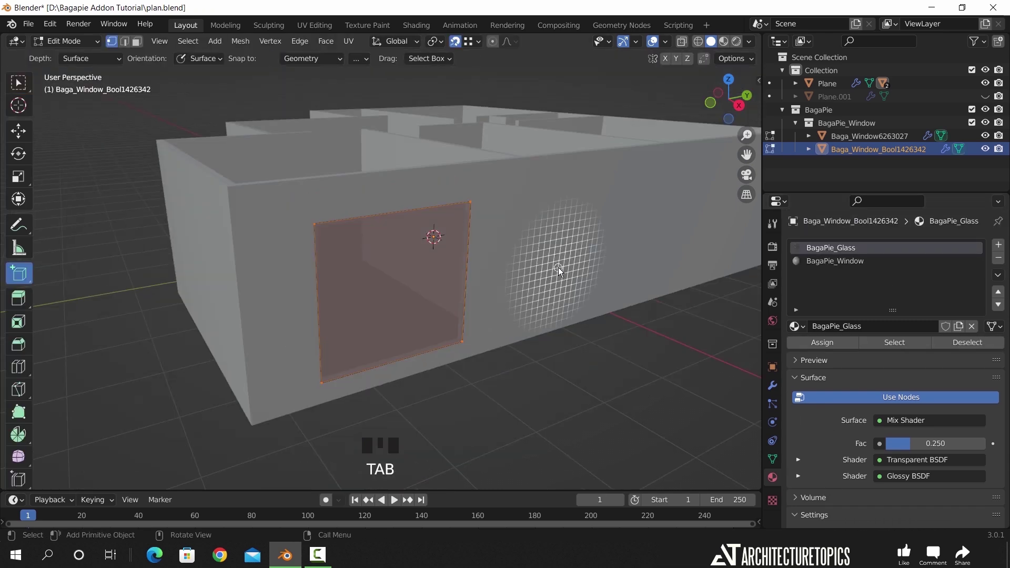
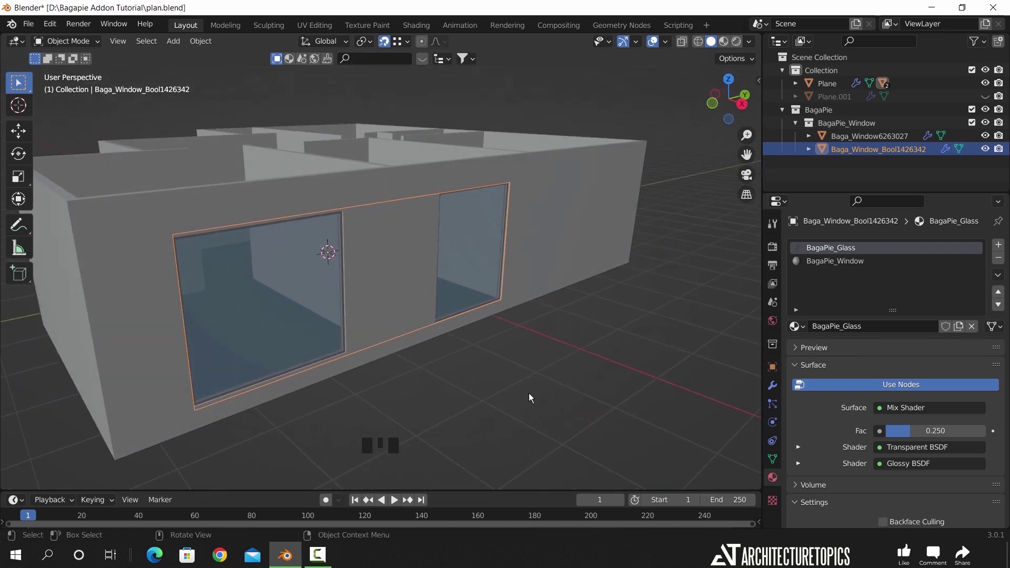
scroll("down", 3)
Orbit around the house to check the windows and select the Plane walls.
left_click(655, 45)
left_click_drag(224, 384, 664, 44)
left_click(664, 44)
left_click_drag(340, 324, 364, 285)
left_click(364, 285)
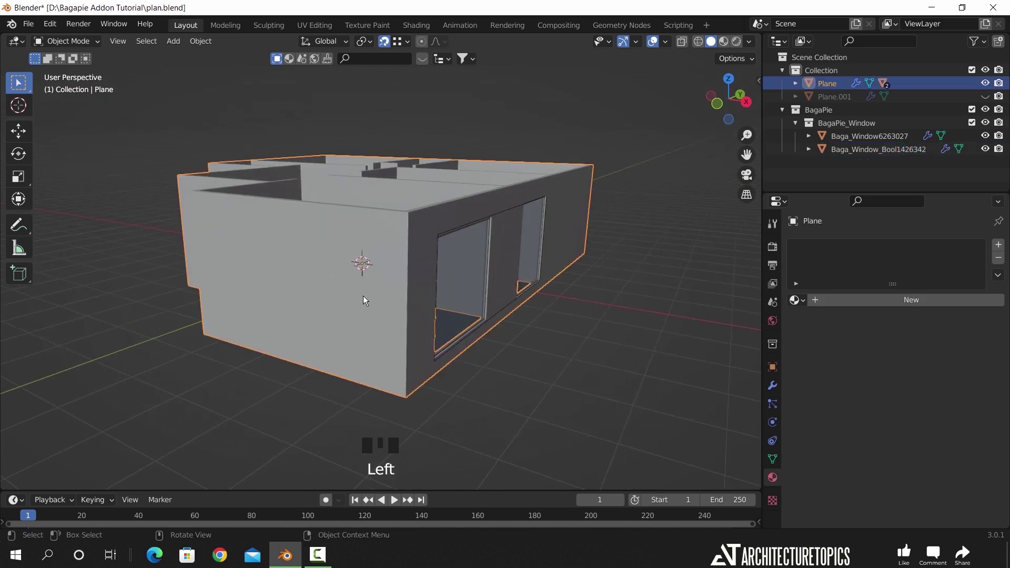
Add a BagaPie linear stair and move it along X against the house wall.
left_click_drag(282, 308, 702, 318)
left_click_drag(684, 322, 566, 304)
key("j")
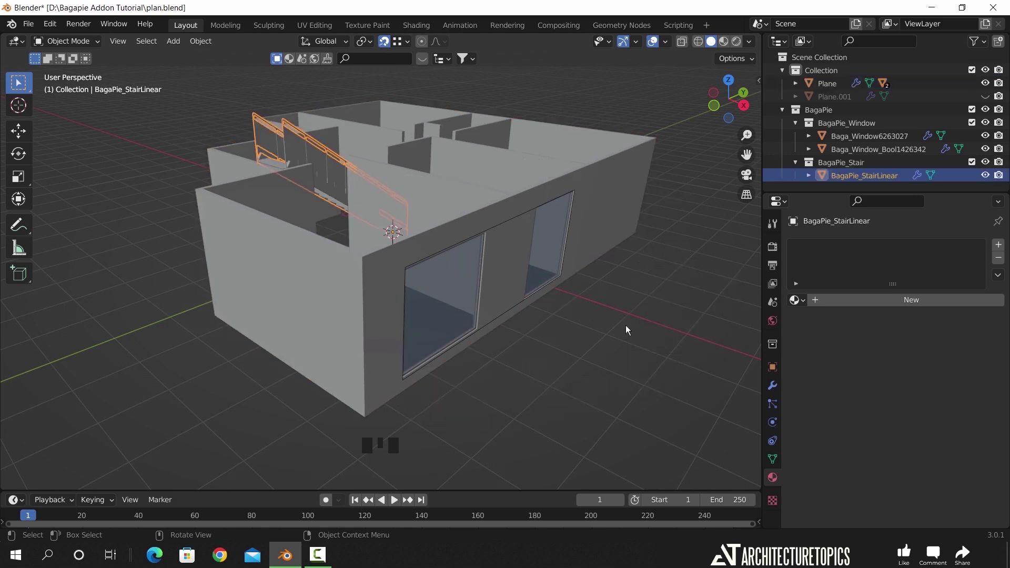
left_click_drag(440, 318, 423, 247)
key("g")
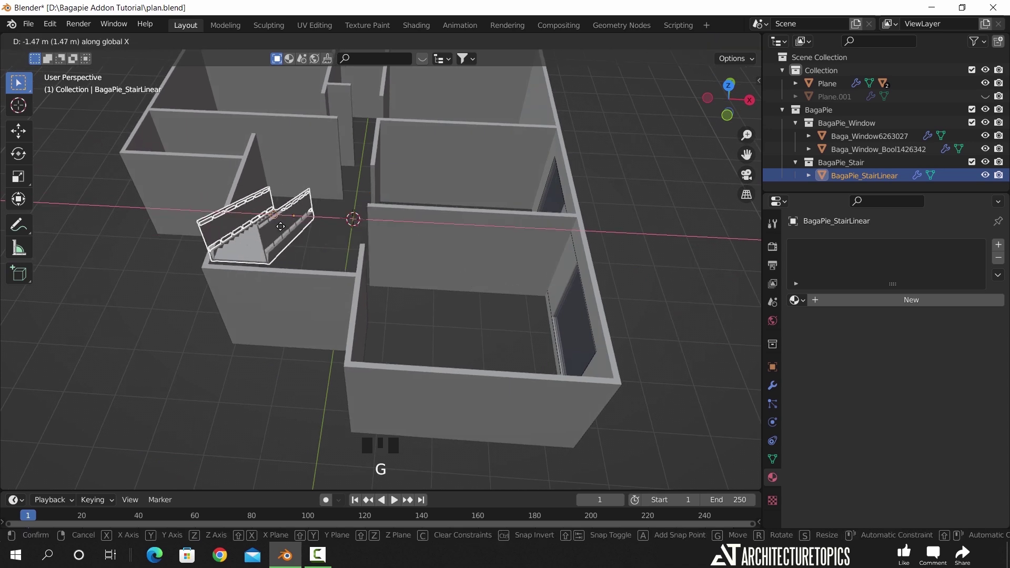
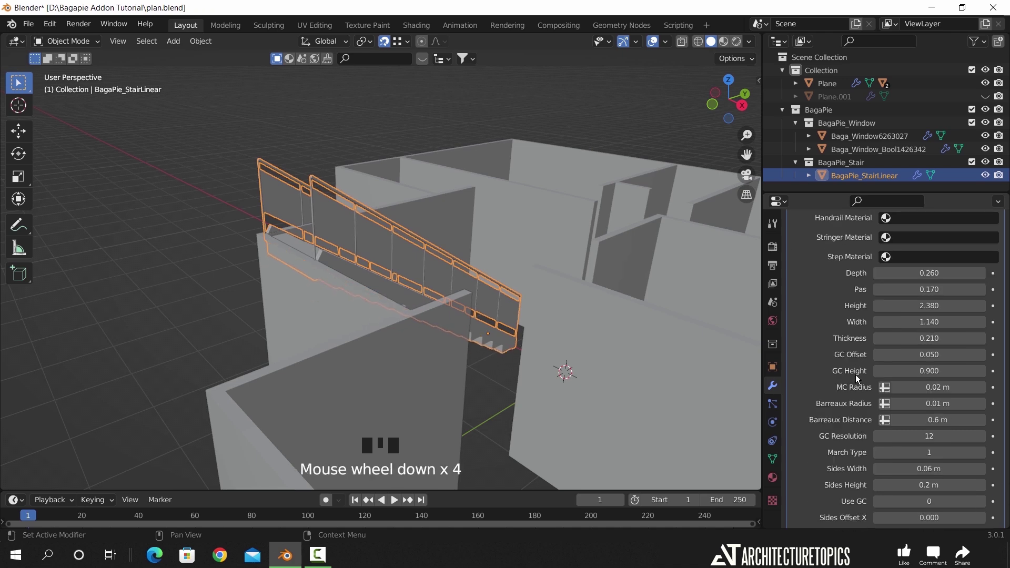
Add a BagaPie spiral staircase inside the house.
scroll("down", 3)
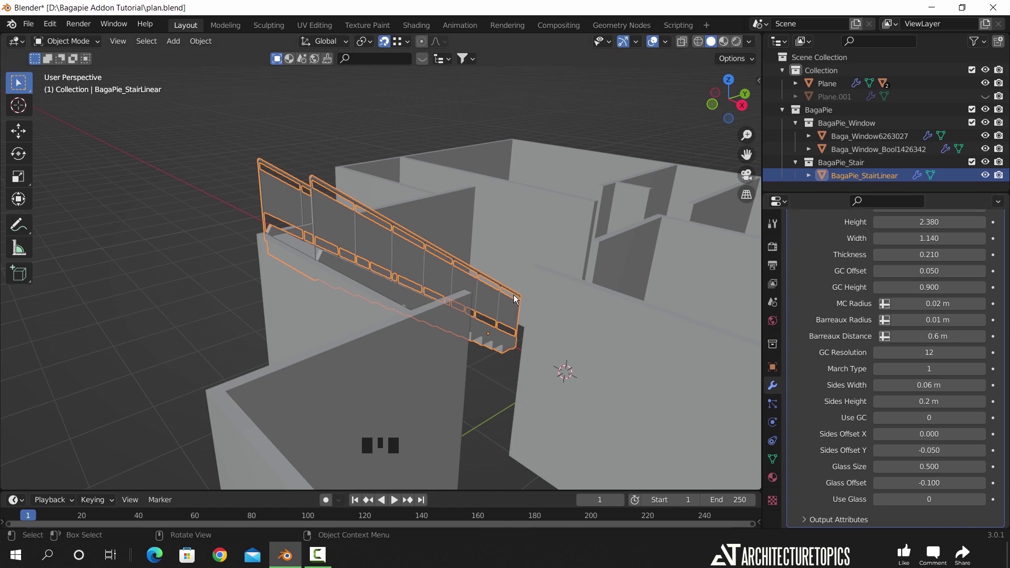
scroll("down", 3)
middle_click(458, 362)
Move the spiral stair out of the house and set it 3.94 m tall with 0.06 step thickness.
key("j")
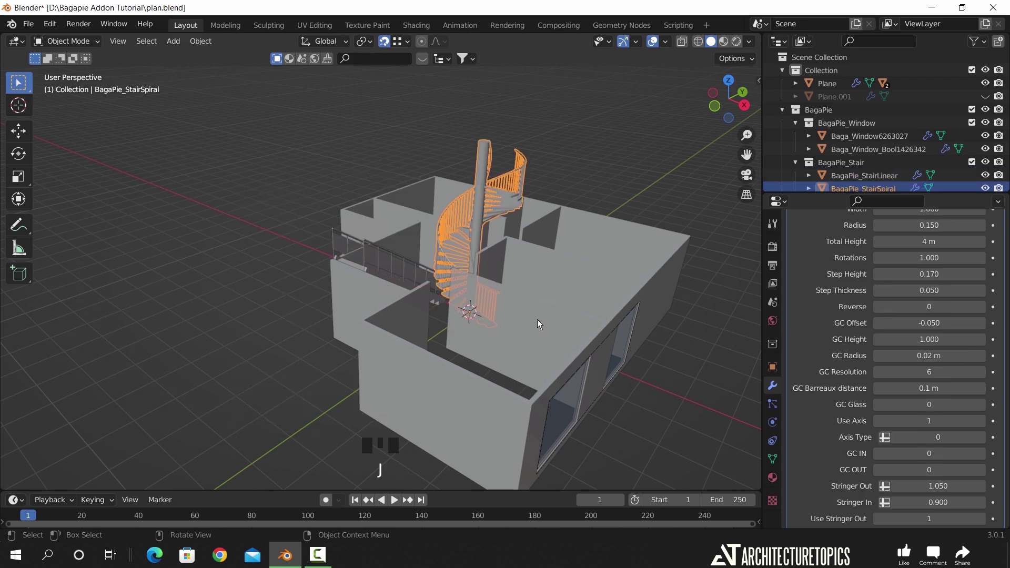
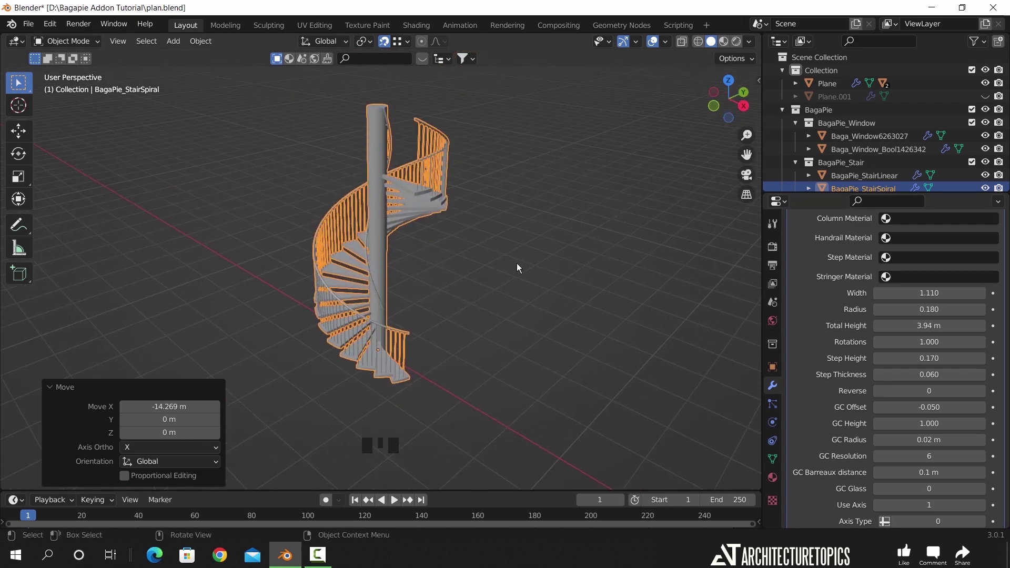
scroll("down", 3)
left_click_drag(552, 345, 349, 237)
scroll("down", 3)
Reselect the linear stair on the wall and bring up the BagaPie tools.
left_click(400, 350)
left_click_drag(510, 388, 502, 323)
key("j")
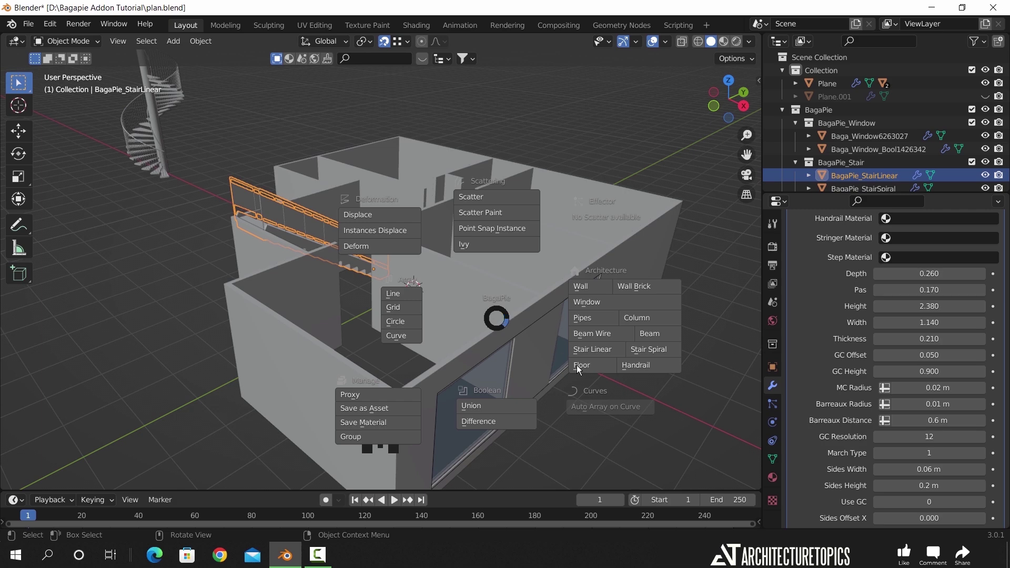
Add a BagaPie plank floor and slide it about 8.49 m along X beside the house.
scroll("down", 3)
key("g")
left_click_drag(578, 365, 556, 355)
scroll("up", 3)
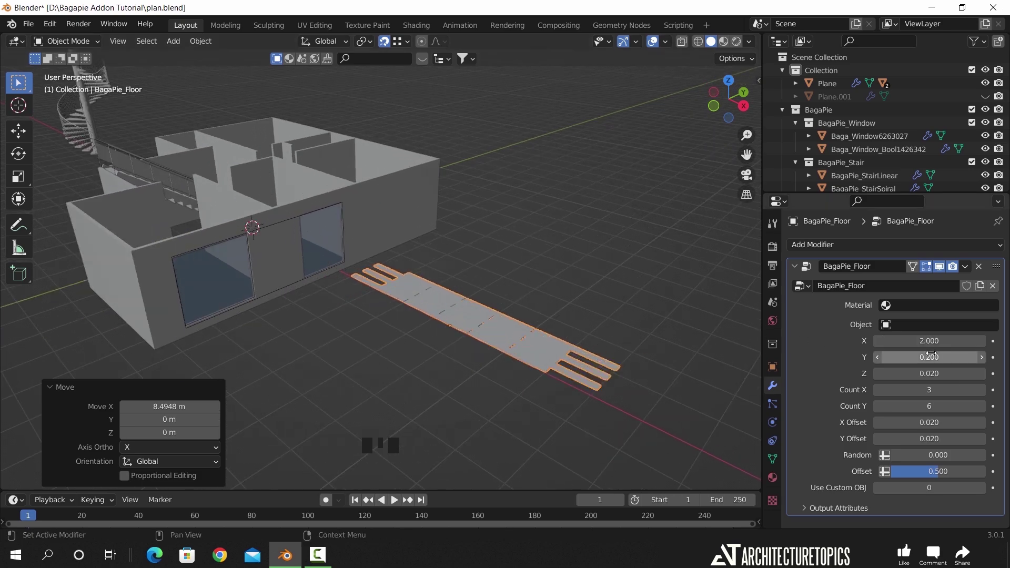
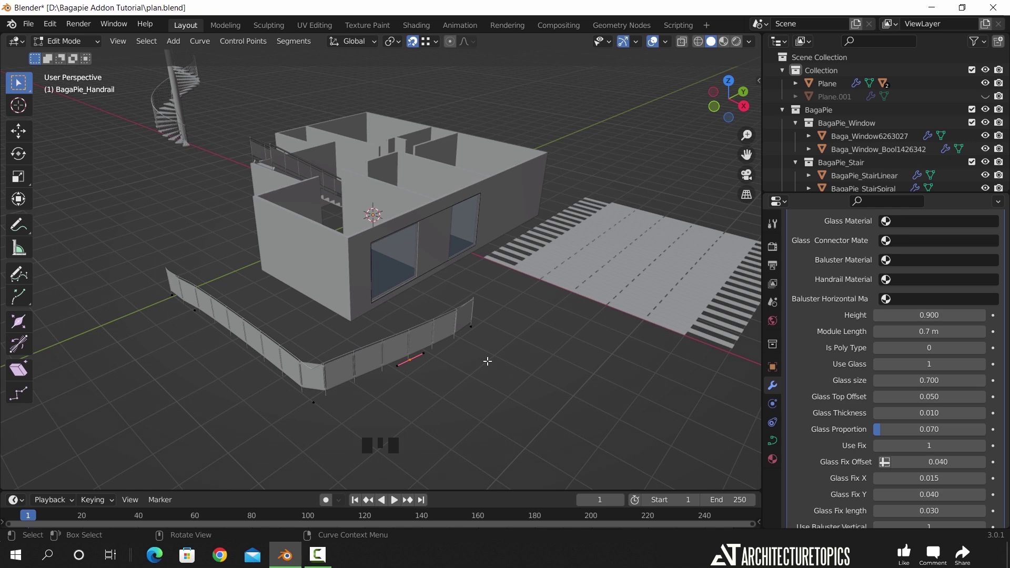
Finish editing the handrail curve and bring the house walls into view.
key("Tab")
scroll("down", 3)
left_click_drag(273, 341, 290, 339)
left_click_drag(348, 283, 313, 318)
left_click_drag(313, 318, 364, 302)
scroll("up", 3)
left_click_drag(341, 299, 385, 301)
scroll("up", 3)
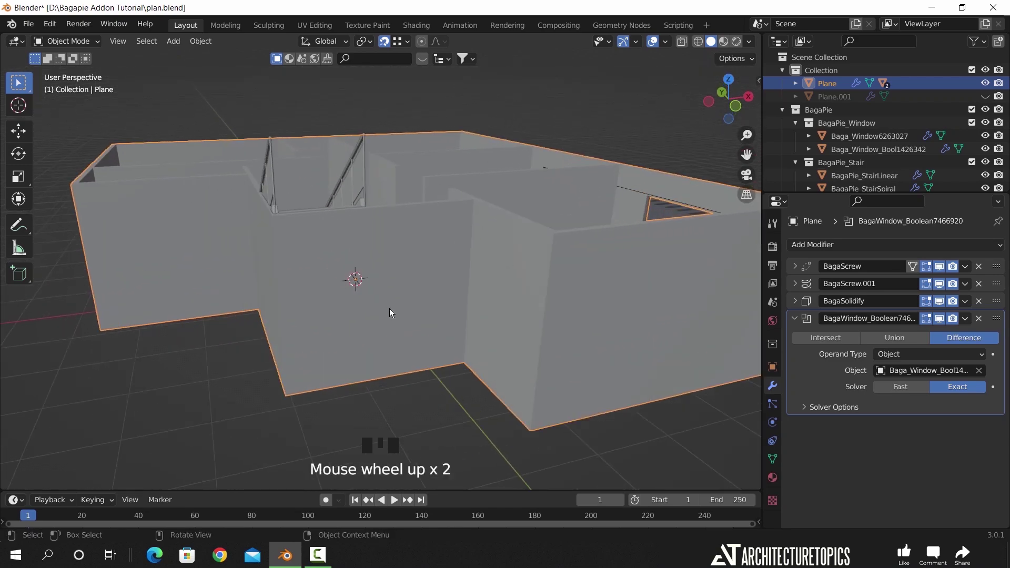
Cut a door-shaped Boolean Difference box through an interior wall.
key("j")
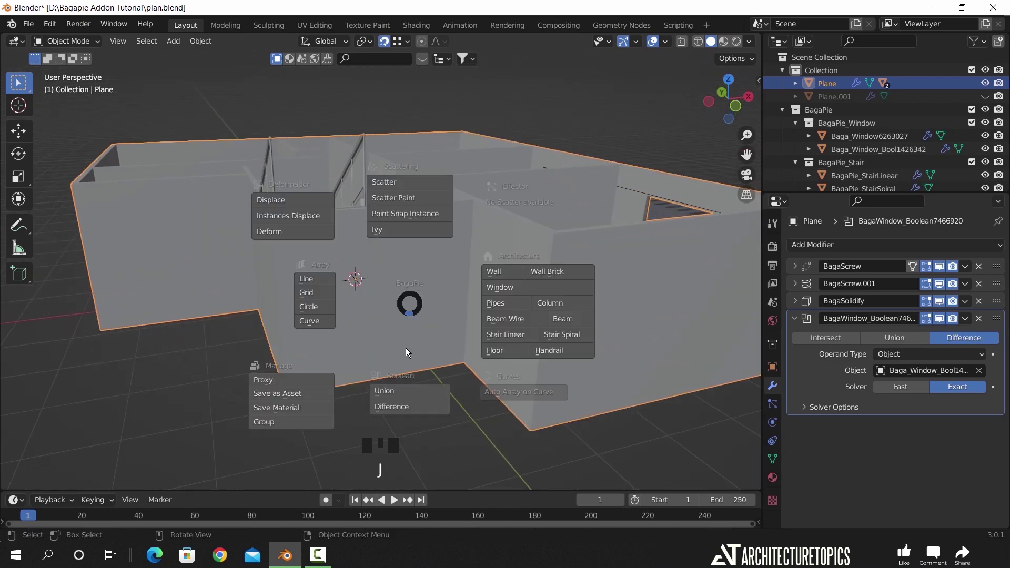
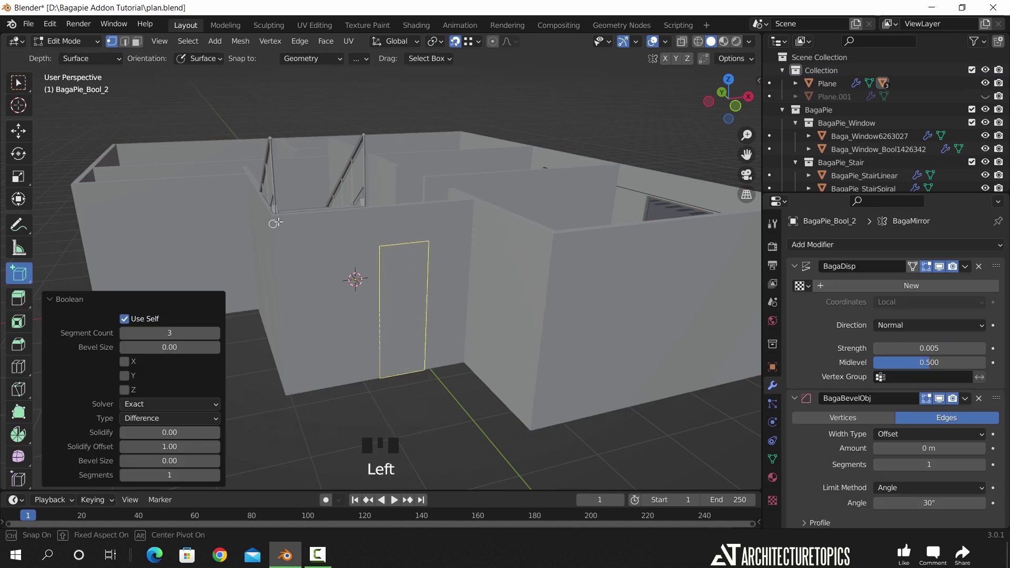
key("Tab")
left_click_drag(394, 401, 406, 371)
left_click_drag(406, 371, 439, 398)
key("s")
left_click(409, 417)
left_click_drag(390, 415, 370, 324)
Start a fresh General scene and browse the primitive shapes available.
key("j")
left_click(27, 285)
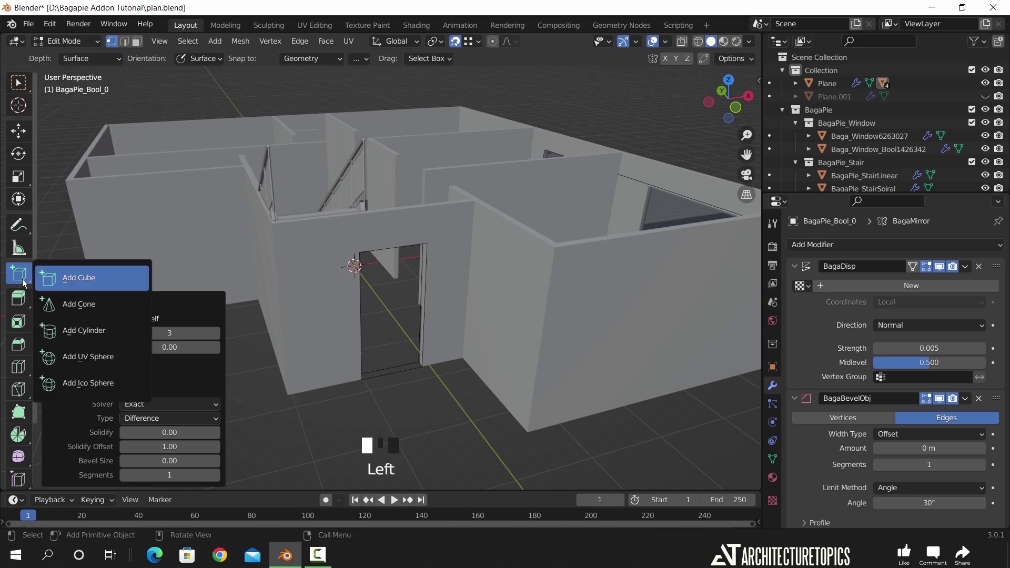
Array the cube as a 3×3 grid, then switch to a Circle of 8 copies with a large radius.
key("n")
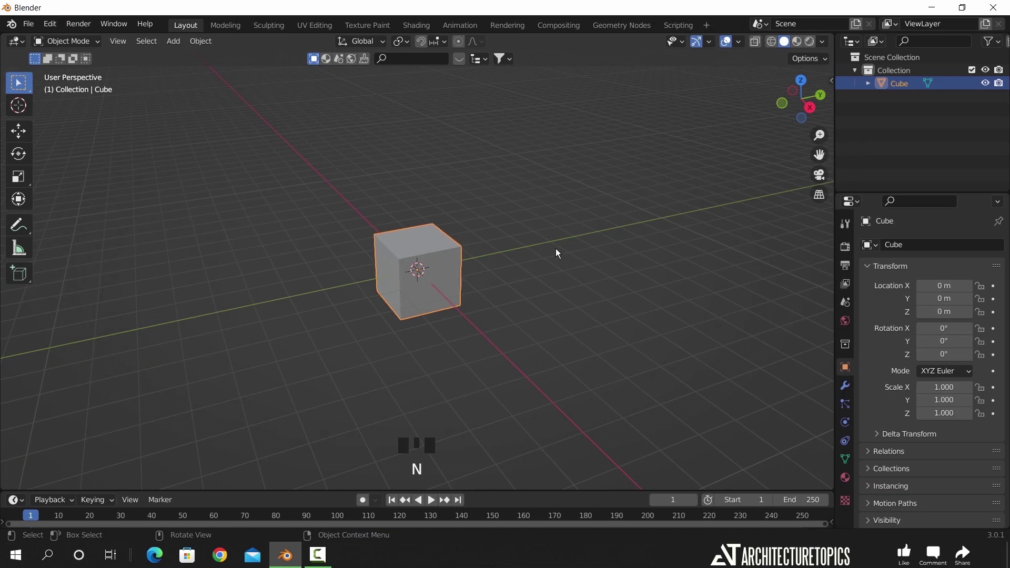
key("j")
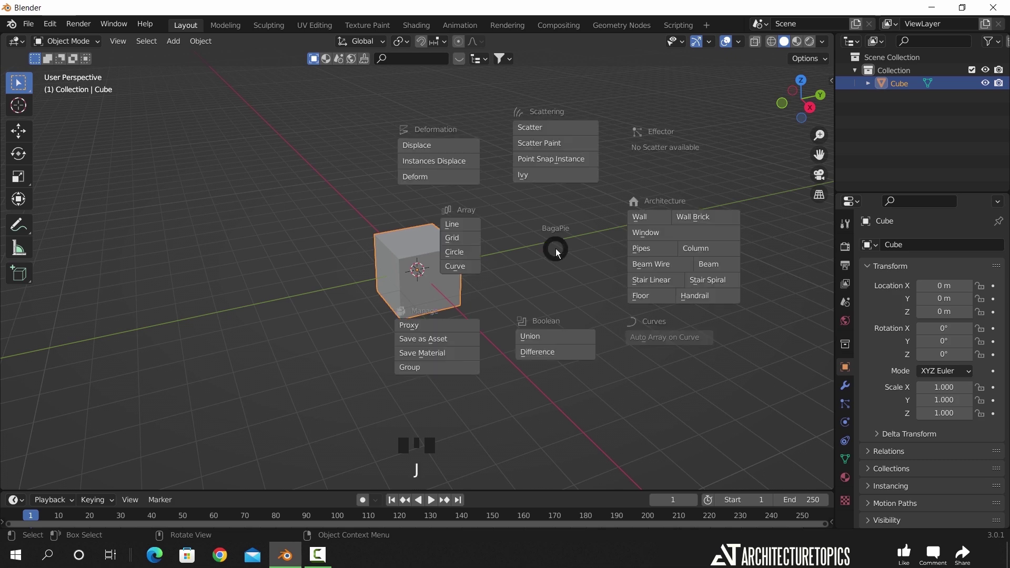
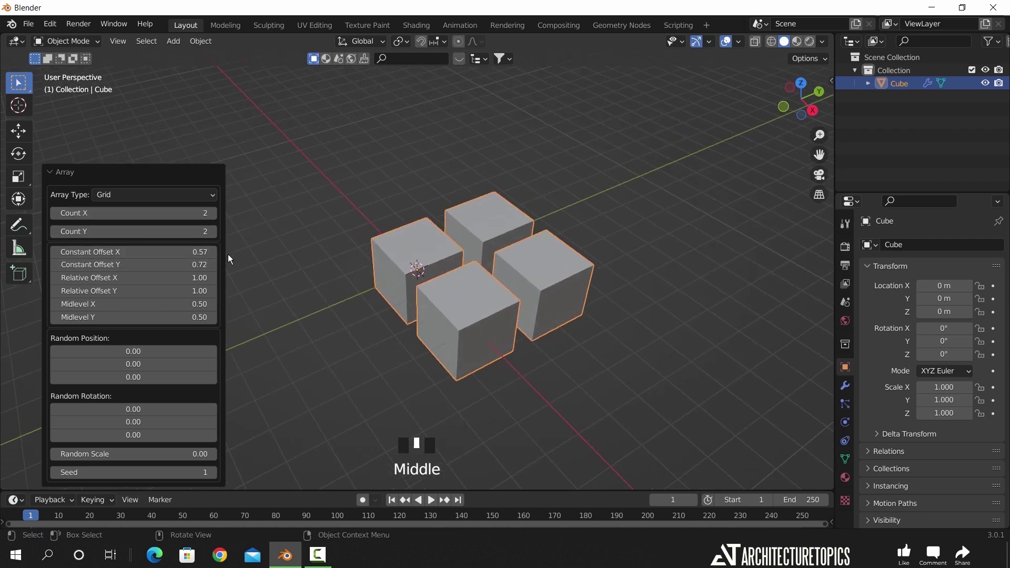
left_click_drag(217, 218, 349, 303)
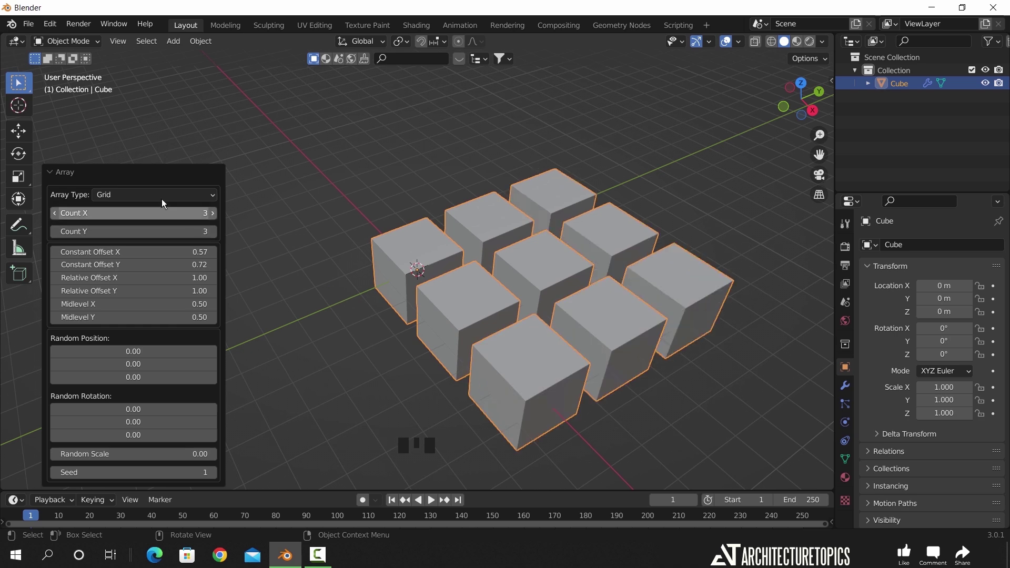
left_click_drag(161, 199, 319, 271)
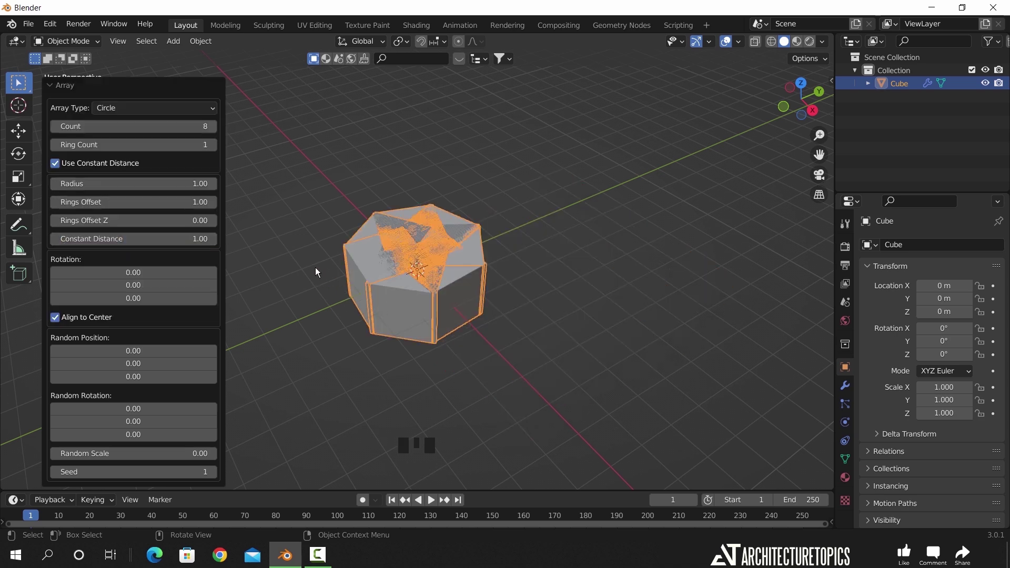